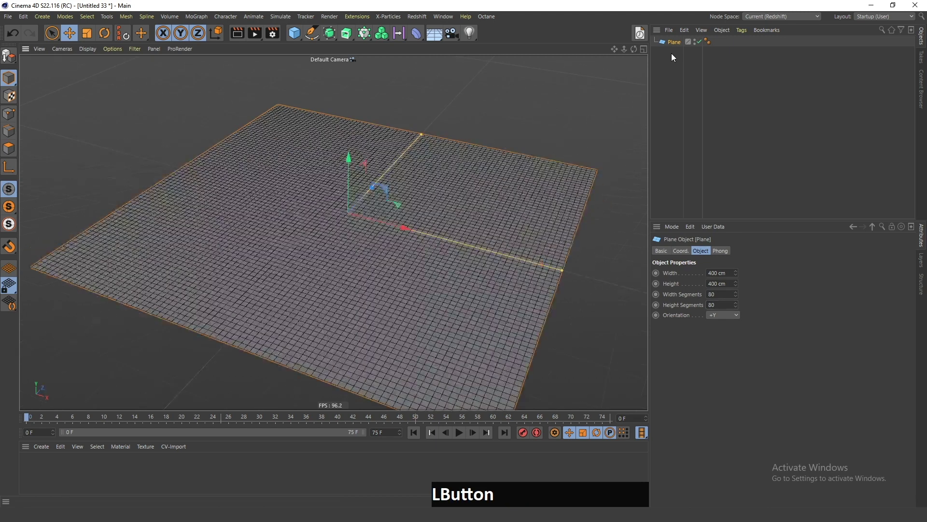
Make the plane an editable polygon object and switch to polygon mode
{"action": "key", "text": "c"}
{"action": "left_click", "coordinate": [534, 234]}
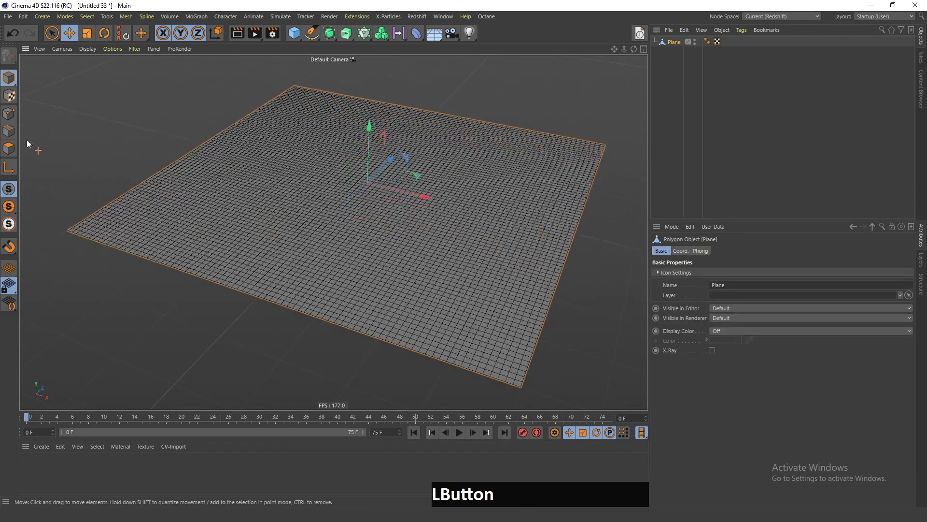
{"action": "left_click", "coordinate": [13, 152]}
Run Set Vertex Weight from Commander to add a Vertex Map tag to the plane
{"action": "key", "text": "shift+c"}
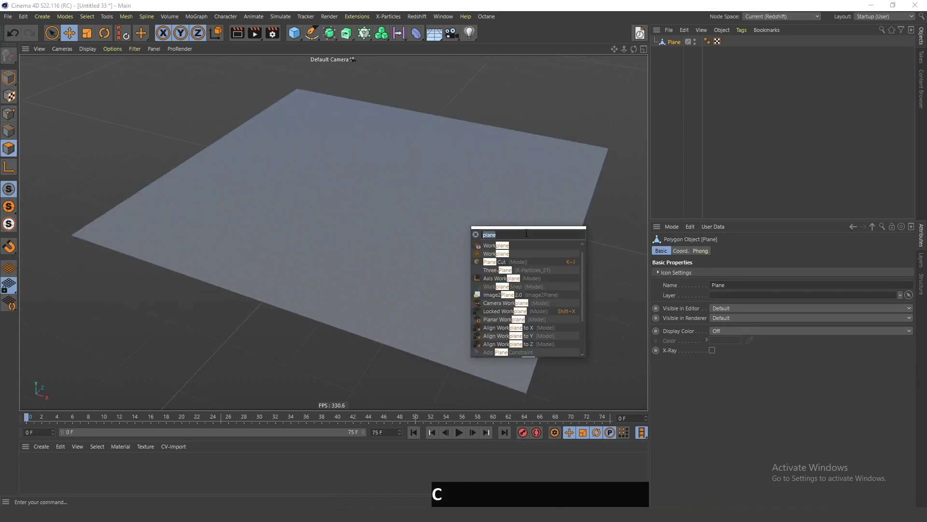
{"action": "key", "text": "space"}
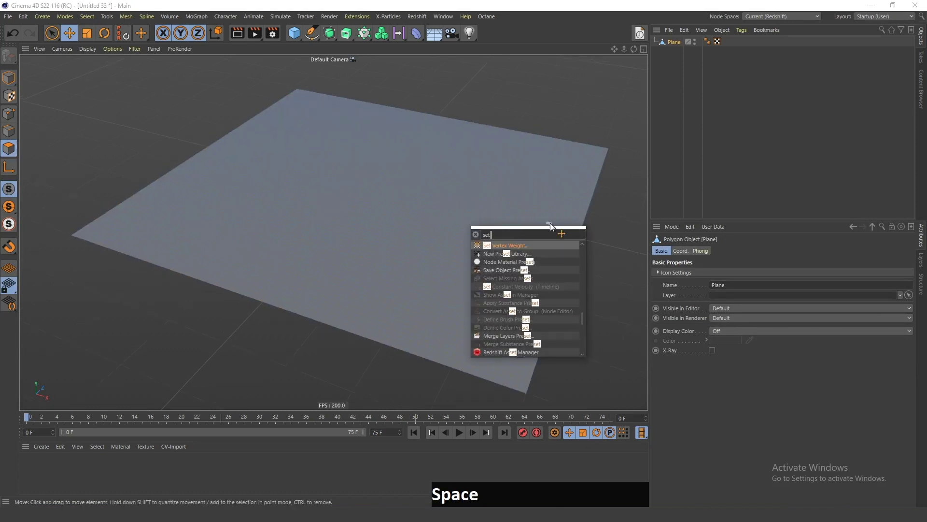
{"action": "left_click", "coordinate": [542, 250]}
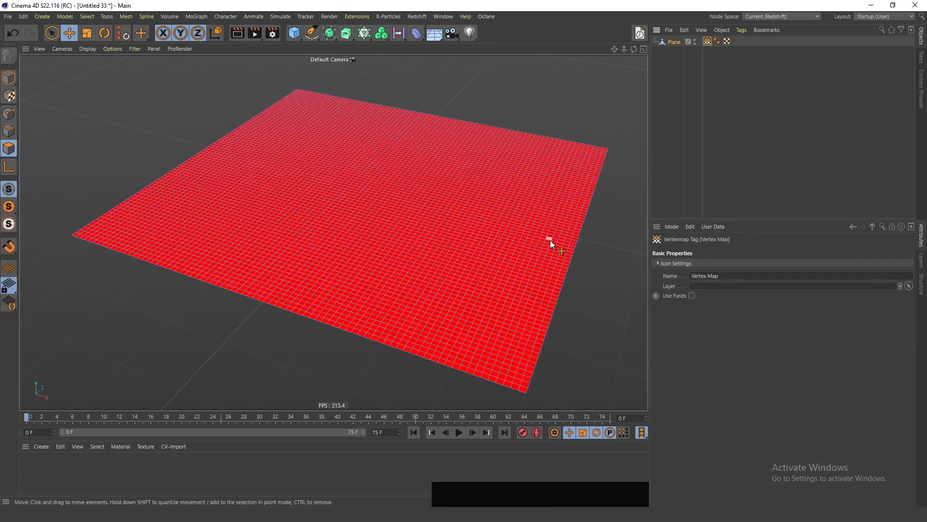
Enable Use Fields on the Vertex Map tag and remove its Freeze layer
{"action": "left_click", "coordinate": [694, 301]}
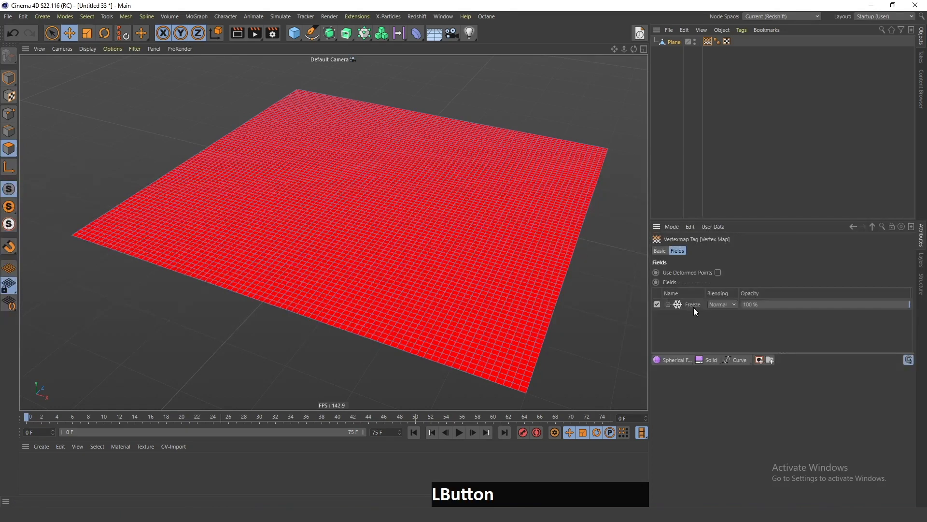
{"action": "key", "text": "Delete"}
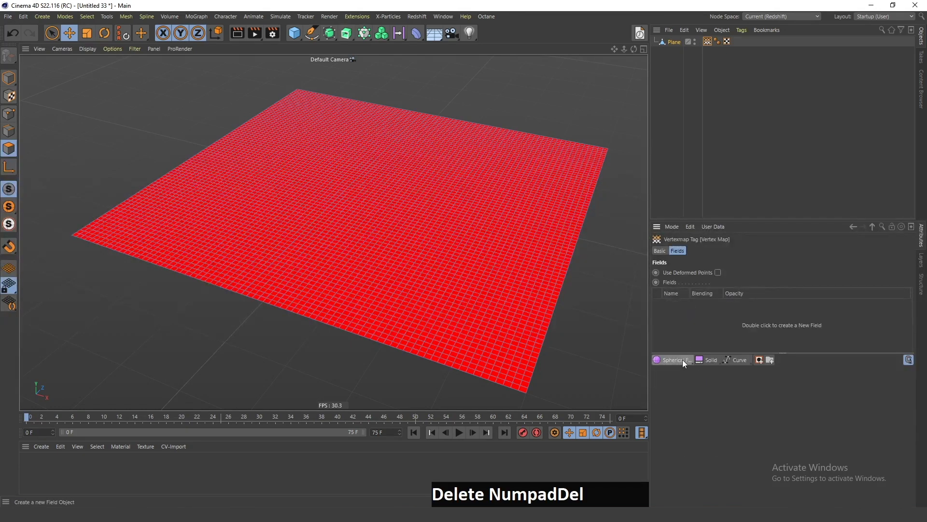
{"action": "left_click", "coordinate": [682, 365]}
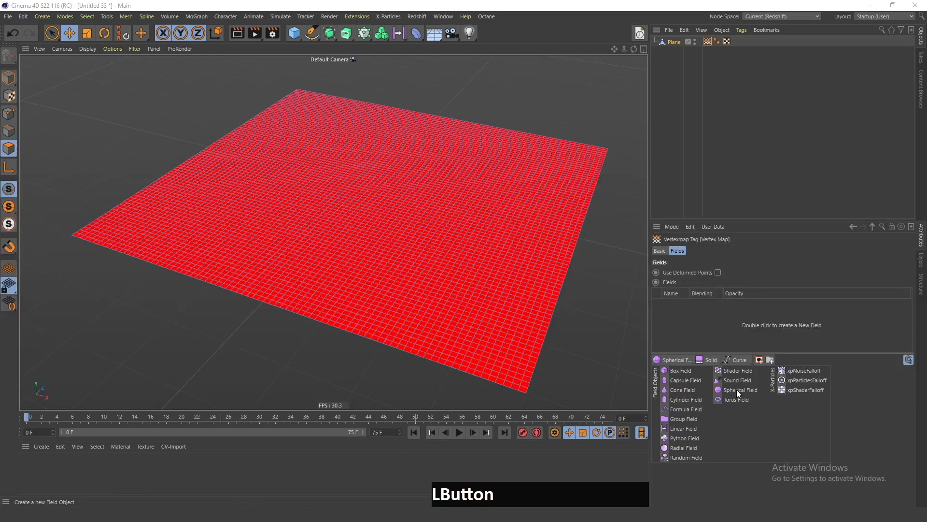
Add a Spherical Field to the vertex map, scale it down and show its Remapping settings
{"action": "left_click", "coordinate": [739, 395]}
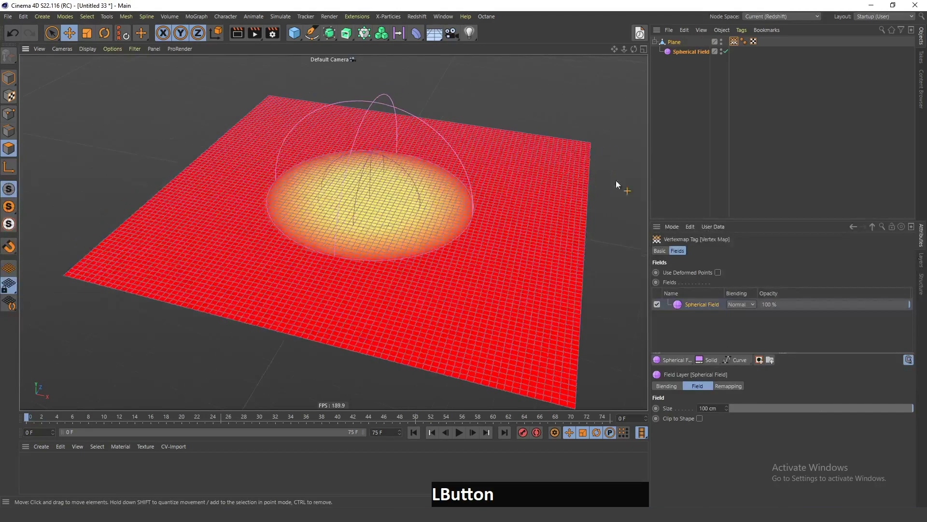
{"action": "key", "text": "t"}
{"action": "left_click", "coordinate": [521, 142]}
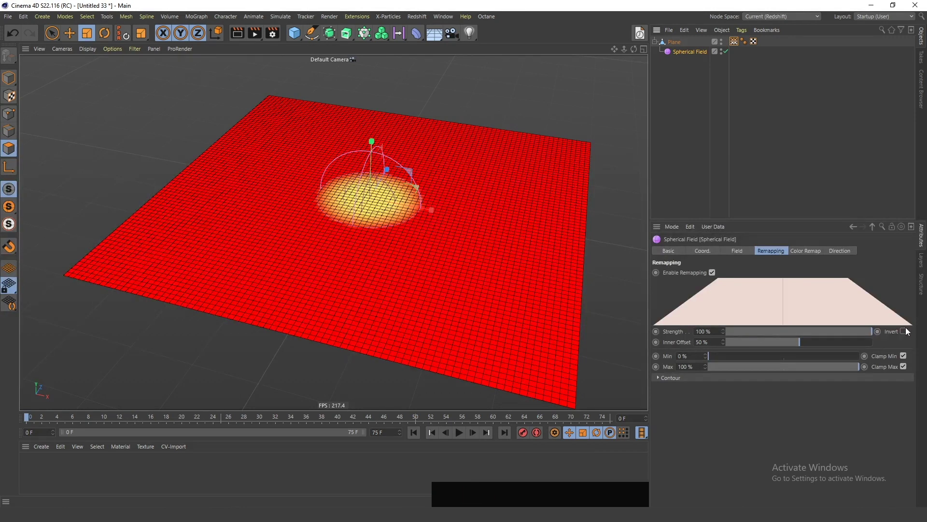
Add a Freeze layer to the vertex map set to Average mode with Auto-Update
{"action": "left_click", "coordinate": [907, 334]}
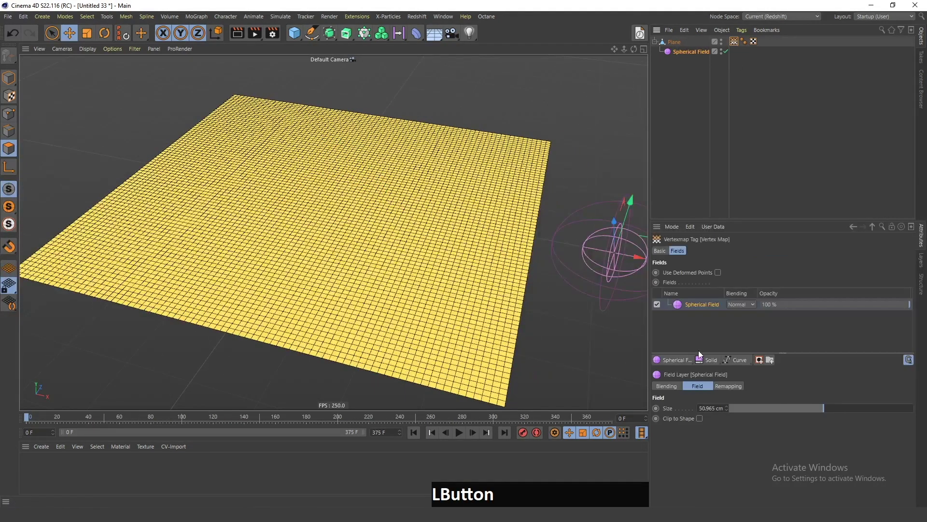
{"action": "left_click", "coordinate": [753, 390]}
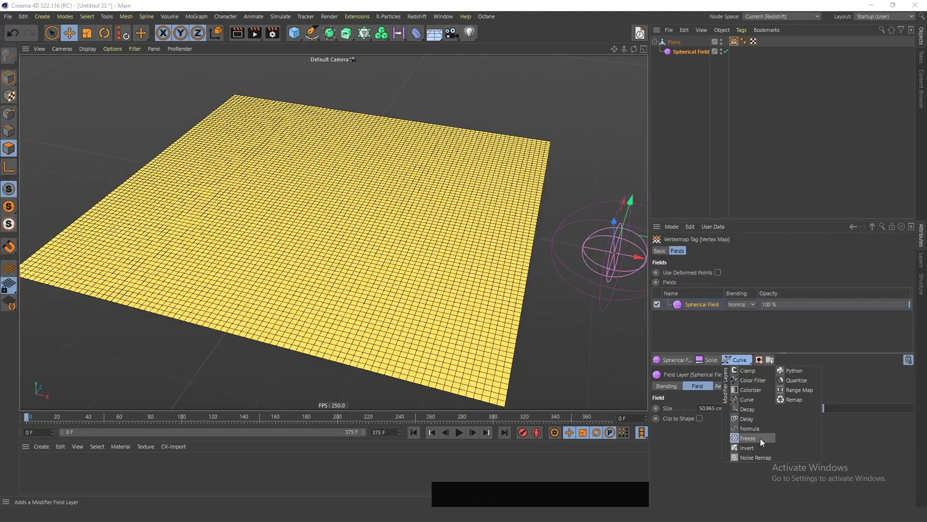
{"action": "left_click", "coordinate": [740, 308]}
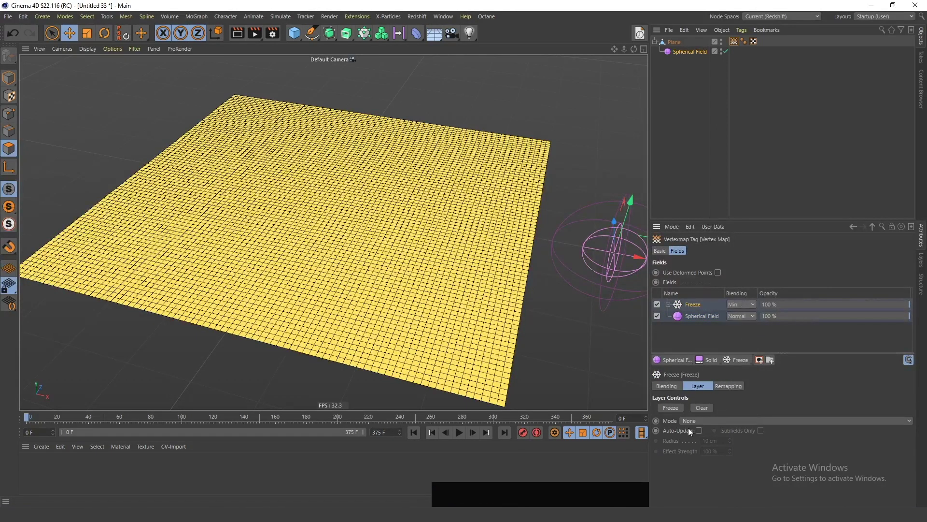
{"action": "left_click", "coordinate": [693, 422]}
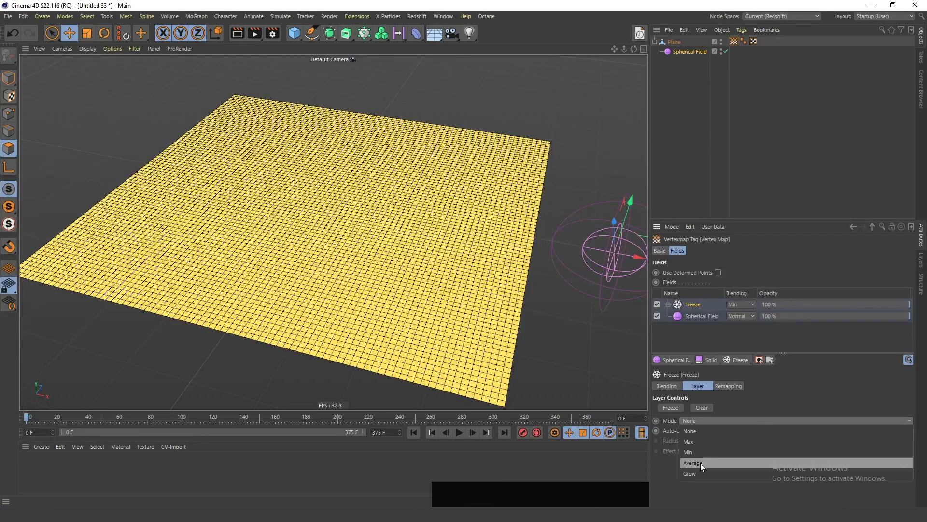
{"action": "left_click", "coordinate": [704, 434]}
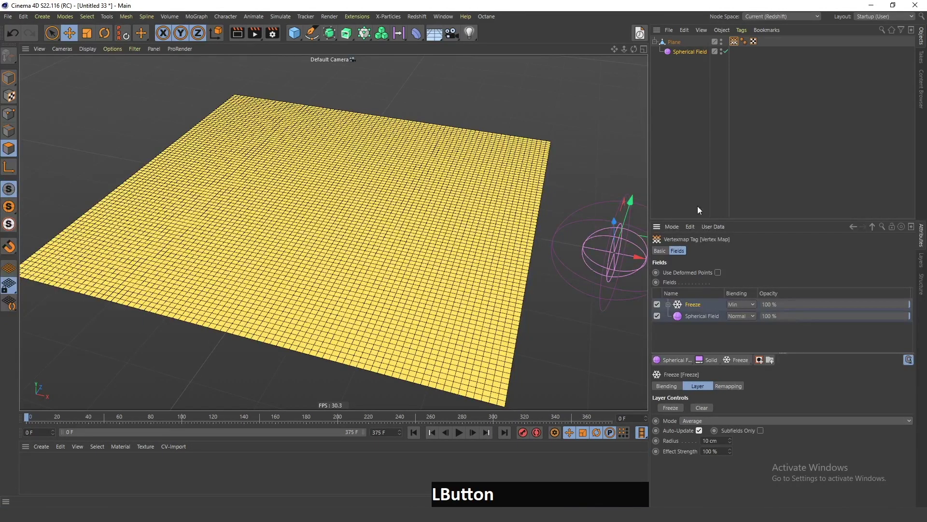
Invert the Spherical Field's falloff in its Remapping settings
{"action": "left_click", "coordinate": [507, 249]}
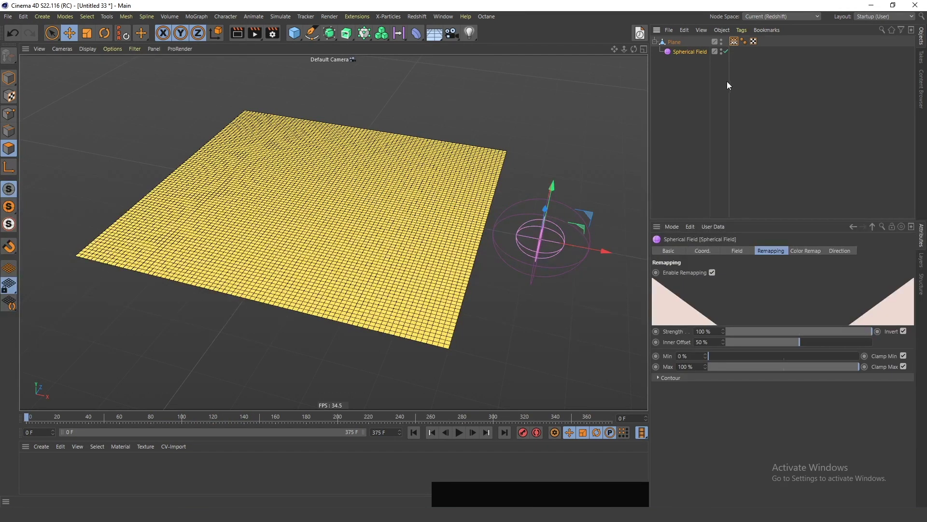
Add a Curve layer on top of the vertex map's fields and reshape its response curve
{"action": "left_click", "coordinate": [738, 47]}
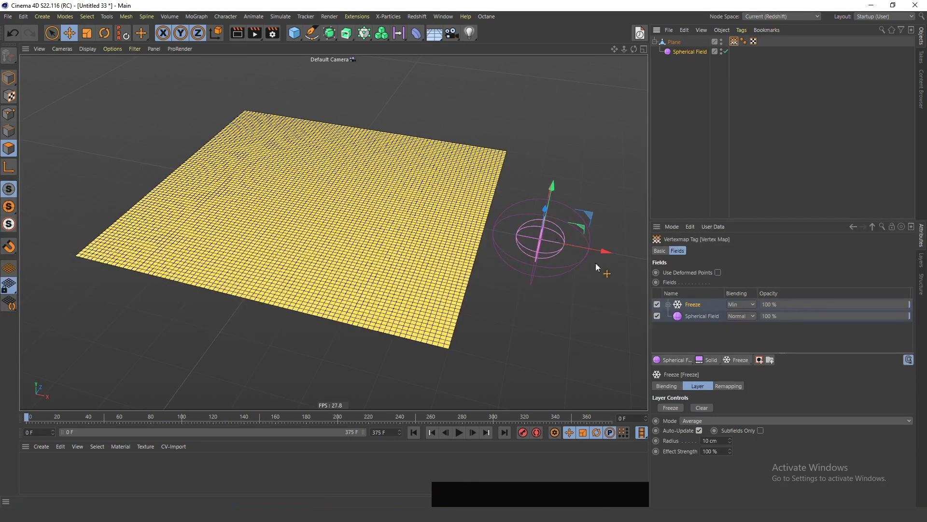
{"action": "left_click", "coordinate": [746, 363]}
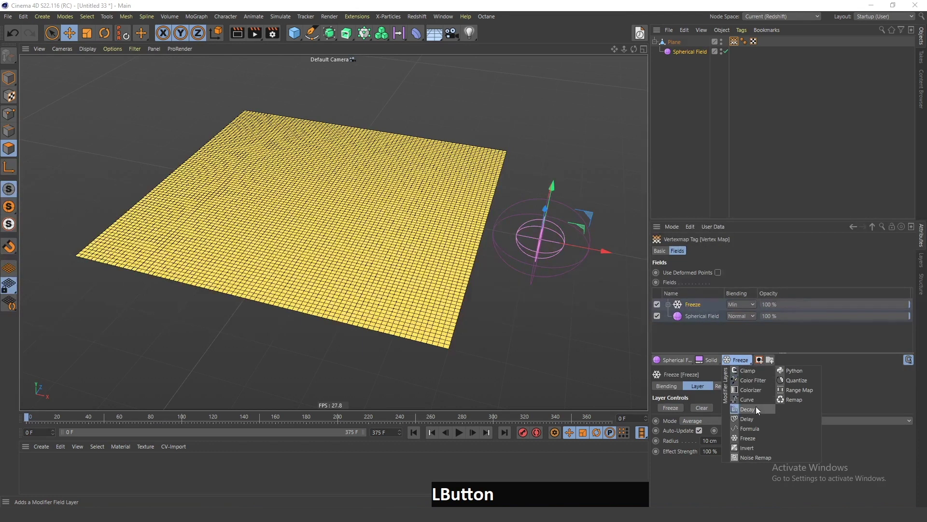
{"action": "left_click", "coordinate": [718, 480]}
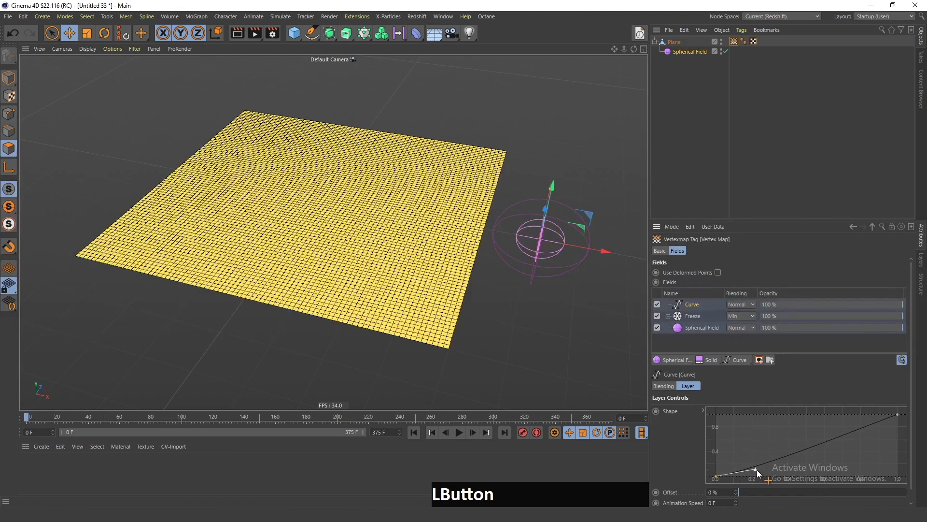
{"action": "left_click", "coordinate": [706, 51]}
Select the Spherical Field and play back so a red trail spreads across the plane
{"action": "left_click", "coordinate": [462, 435]}
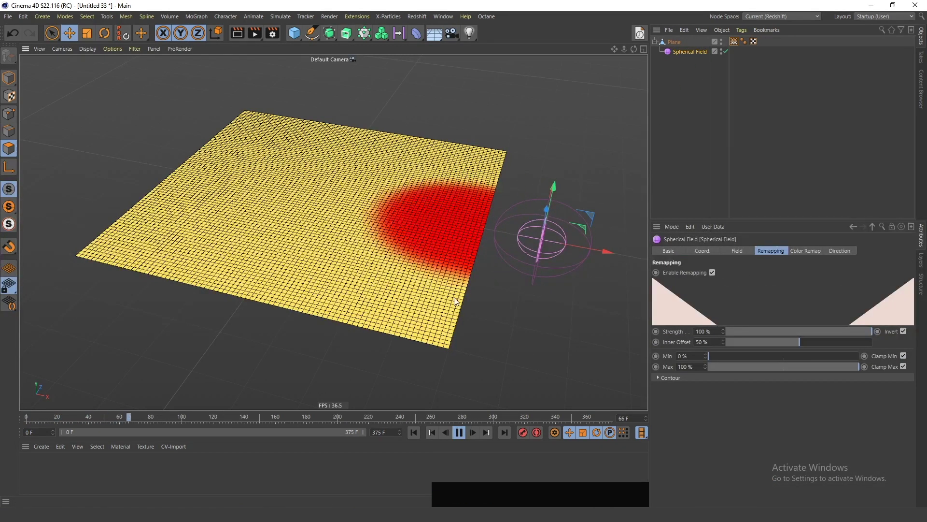
{"action": "left_click", "coordinate": [685, 52]}
Add a Displacer deformer under the plane via Commander
{"action": "key", "text": "shift+c"}
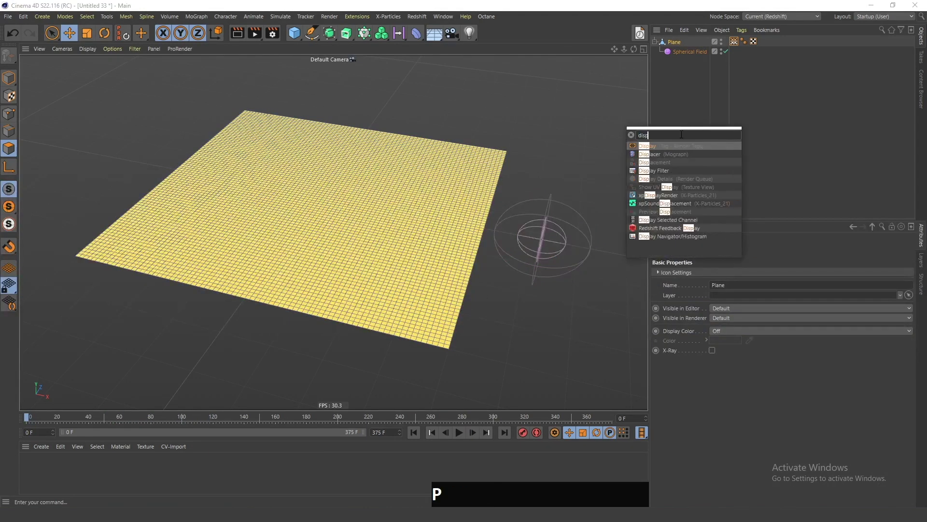
{"action": "key", "text": "Return"}
{"action": "key", "text": "KP_Enter"}
Drive the displacer with a Noise shader and enlarge the noise's global scale
{"action": "left_click", "coordinate": [692, 55]}
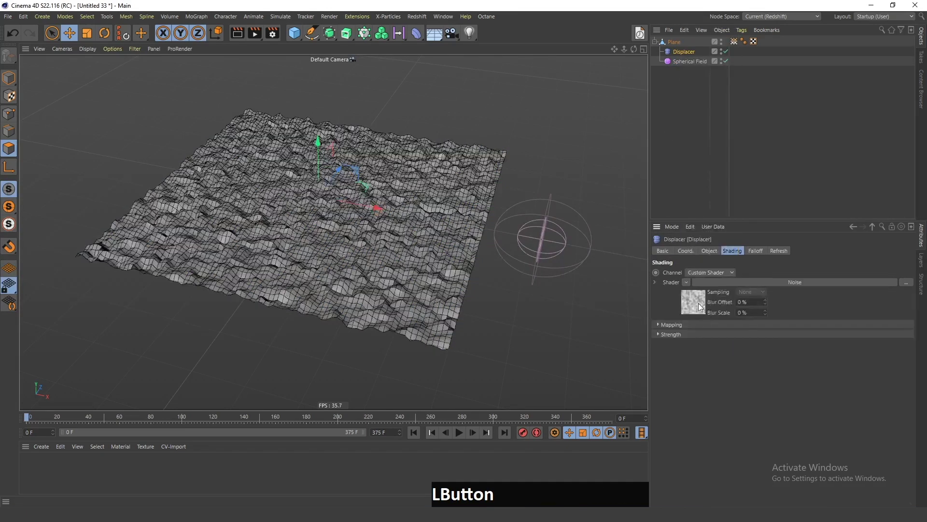
{"action": "left_click", "coordinate": [760, 387]}
{"action": "left_click", "coordinate": [746, 394]}
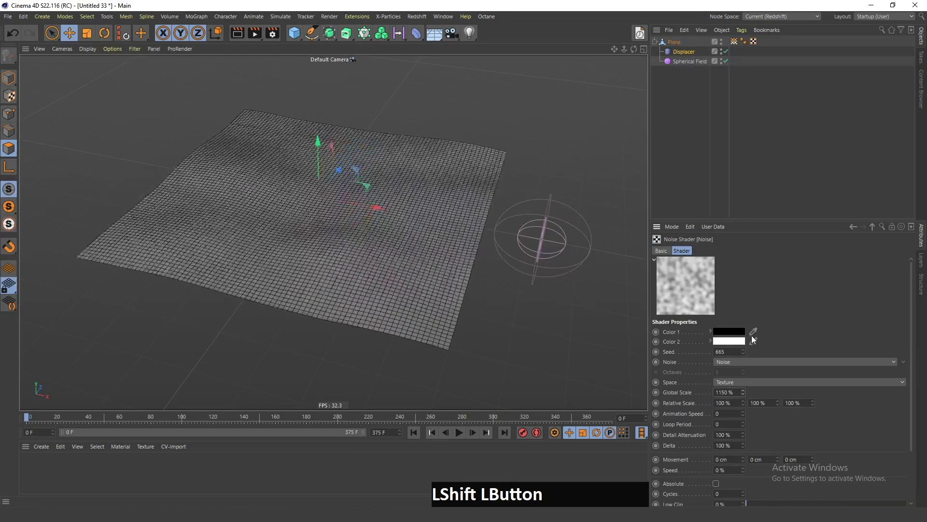
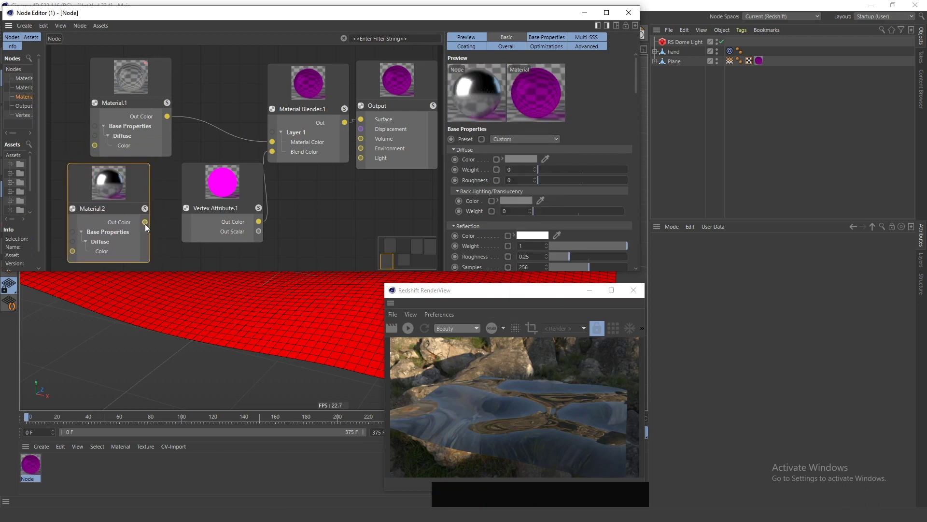
Connect Material.2's Out Color to the Material Blender's Base Material and preview the playback
{"action": "left_click", "coordinate": [148, 225]}
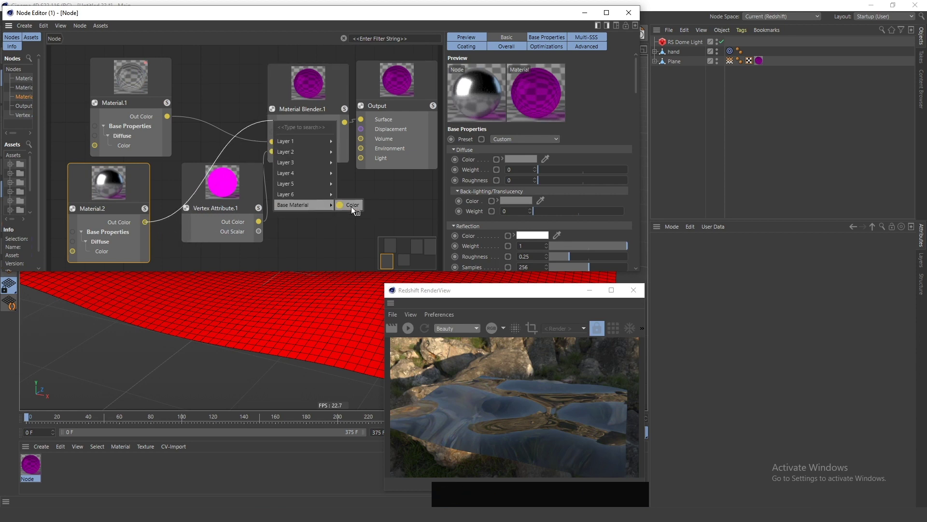
{"action": "left_click", "coordinate": [353, 212]}
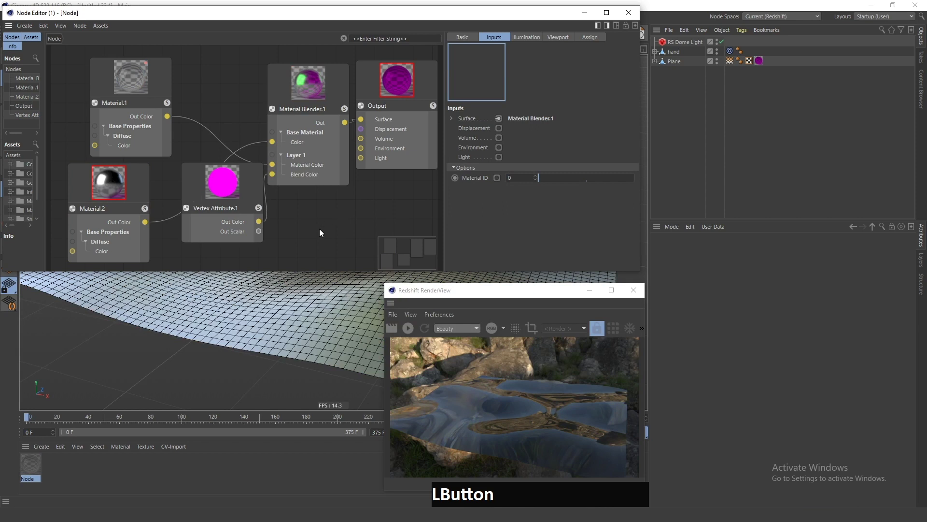
{"action": "key", "text": "f"}
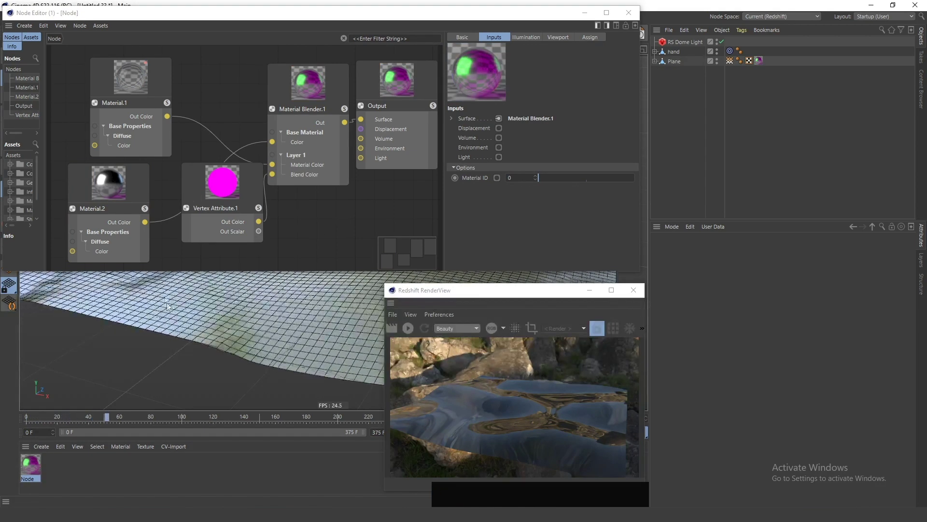
{"action": "key", "text": "f"}
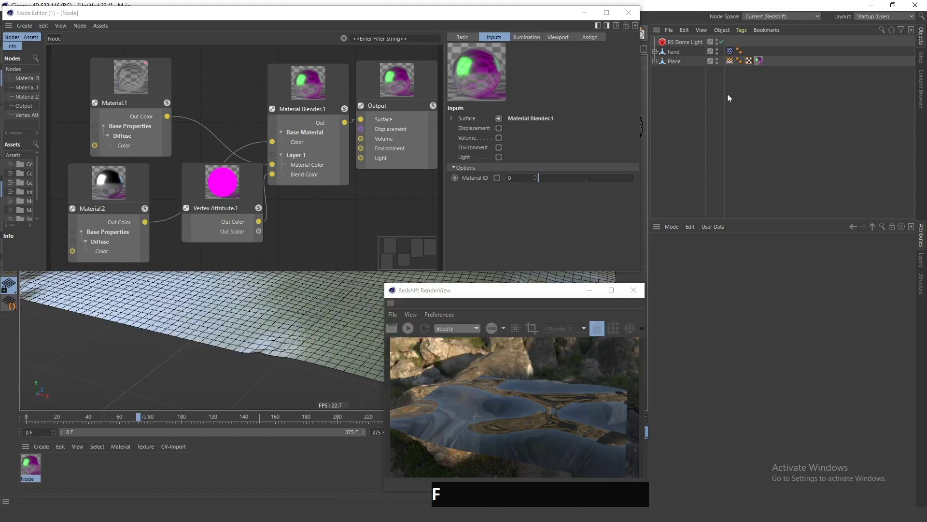
Restart the Redshift RenderView and maximize it to fill the screen
{"action": "left_click", "coordinate": [411, 330]}
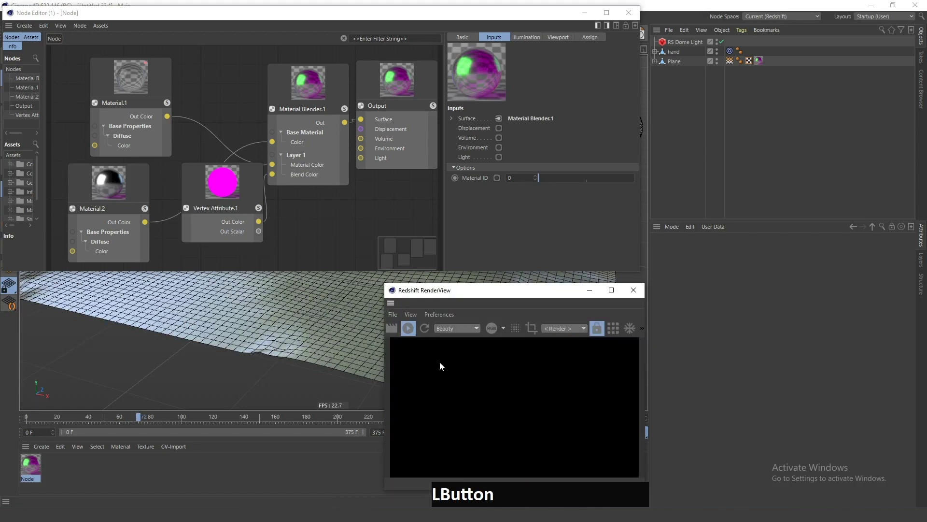
{"action": "left_click", "coordinate": [584, 11]}
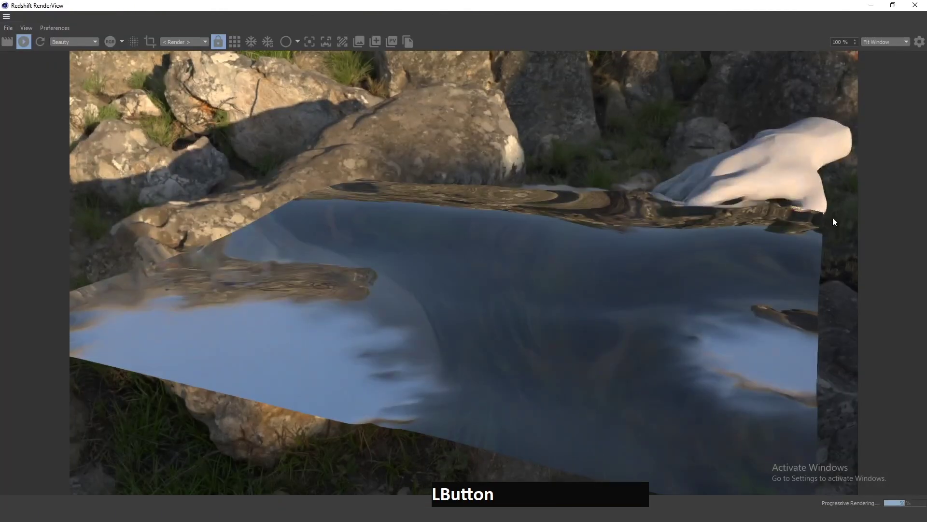